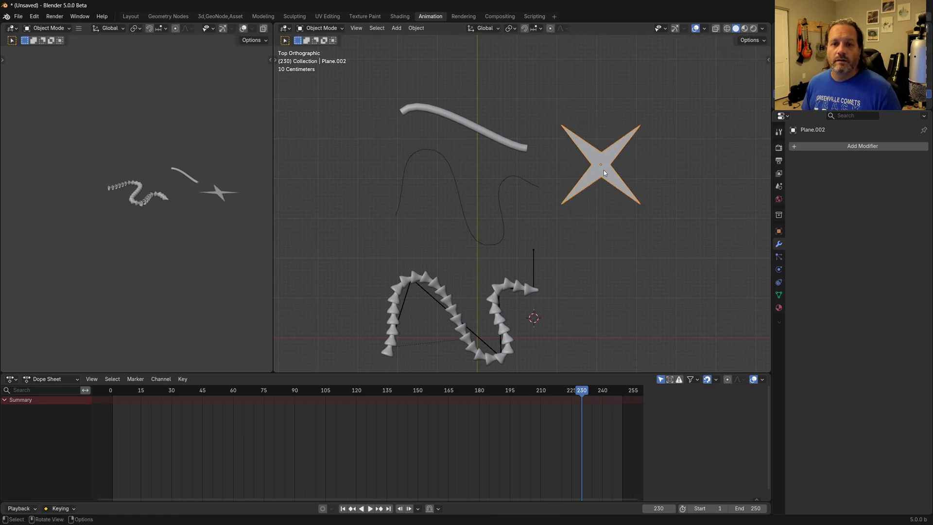
Step: Add an empty Geometry Nodes modifier to the star-shaped plane in Modifier Properties
middle_click(632, 171)
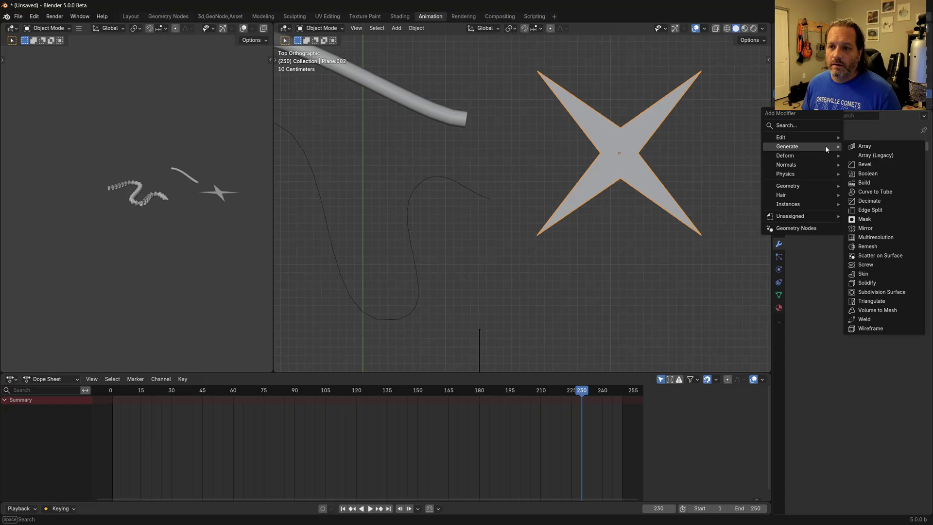
left_click(824, 225)
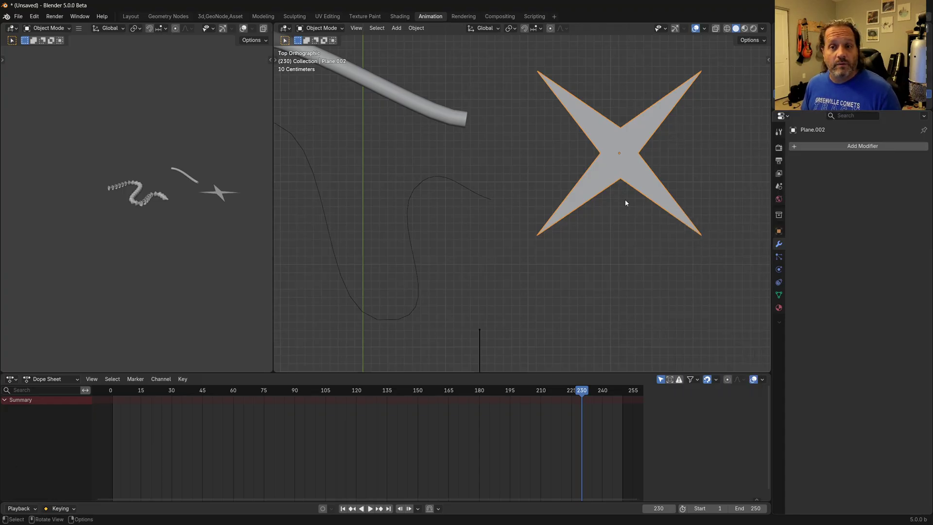
left_click(805, 148)
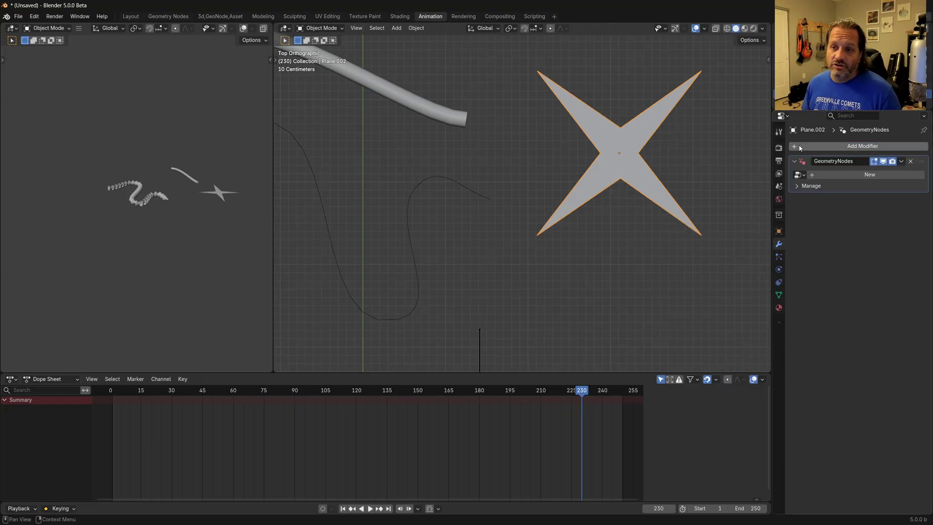